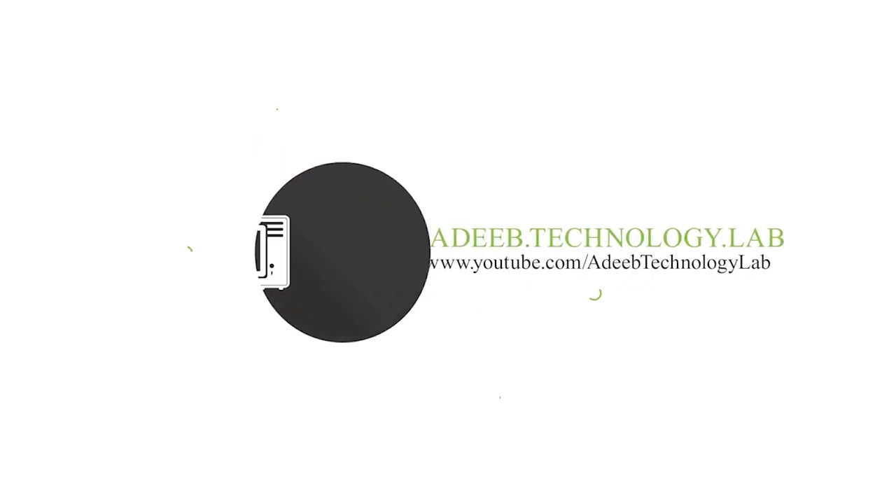
# Select the PUBG Banner Template PSD and bring up its Open with options.
pyautogui.click(876, 143)
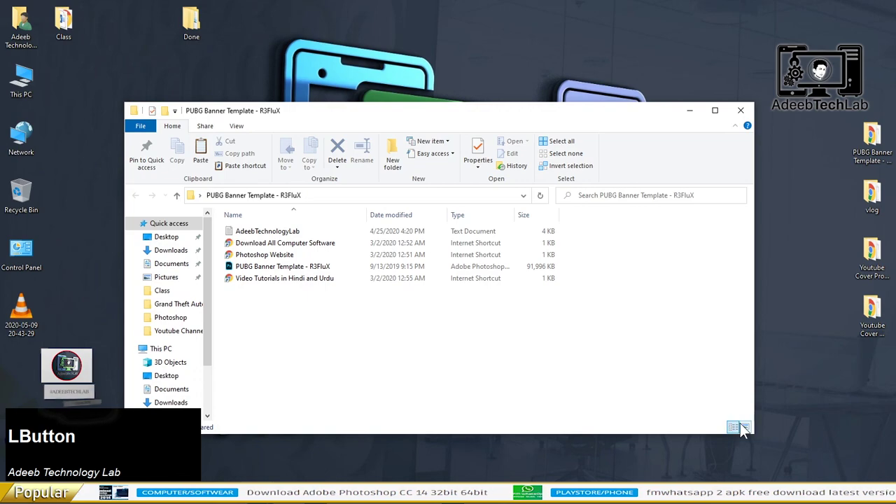
pyautogui.rightClick(446, 260)
# Load the template in Photoshop, zoom to the banner and select the NAME title text layer.
pyautogui.click(485, 227)
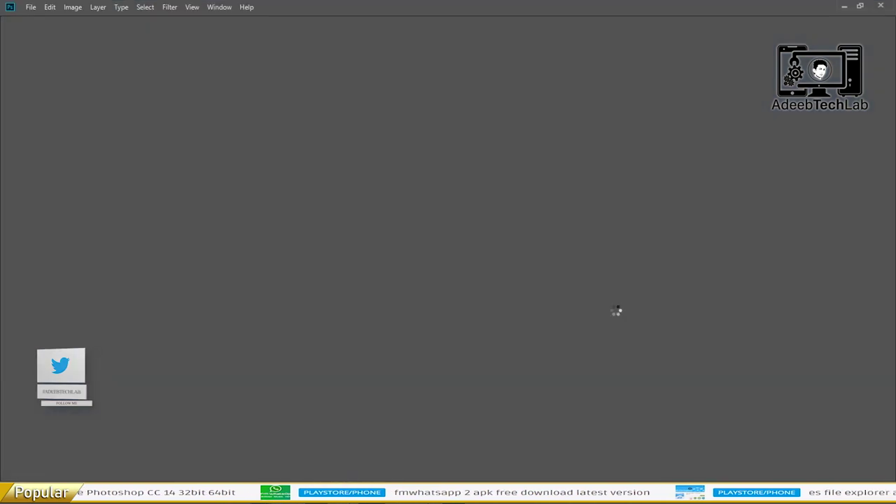
pyautogui.scroll(3)
pyautogui.scroll(3)
pyautogui.click(451, 177)
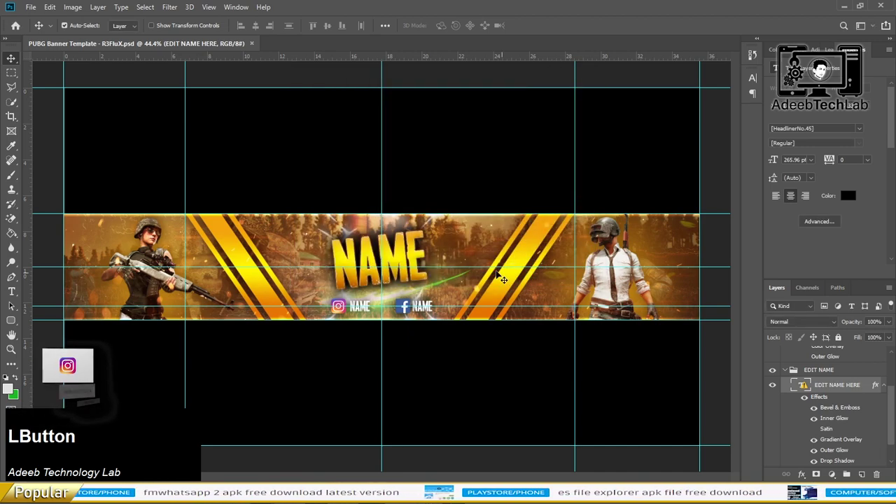
pyautogui.scroll(3)
pyautogui.scroll(-3)
pyautogui.scroll(-3)
pyautogui.scroll(3)
pyautogui.scroll(3)
# Retype the title as 'adeebtechlab' in Acumin Variable Concept UltraBlack on two lines, resized to fit.
pyautogui.click(374, 241)
pyautogui.write('adeebtechlab')
pyautogui.press('ctrl+a')
pyautogui.click(866, 133)
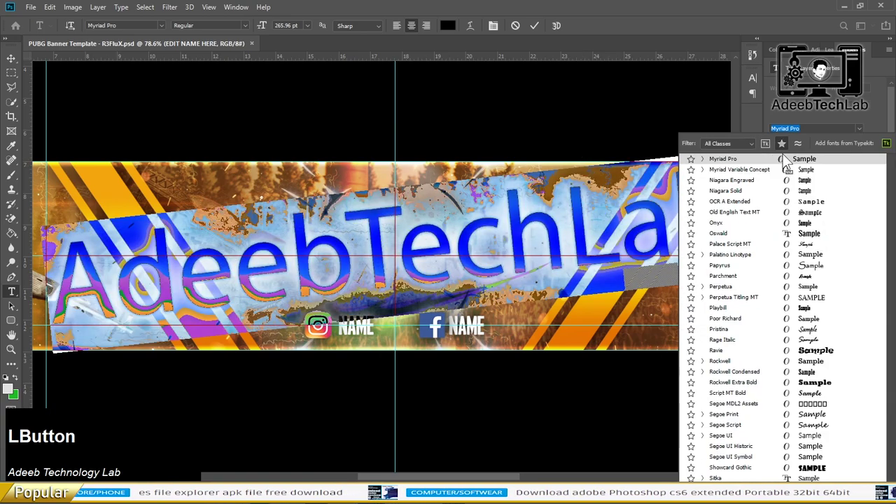
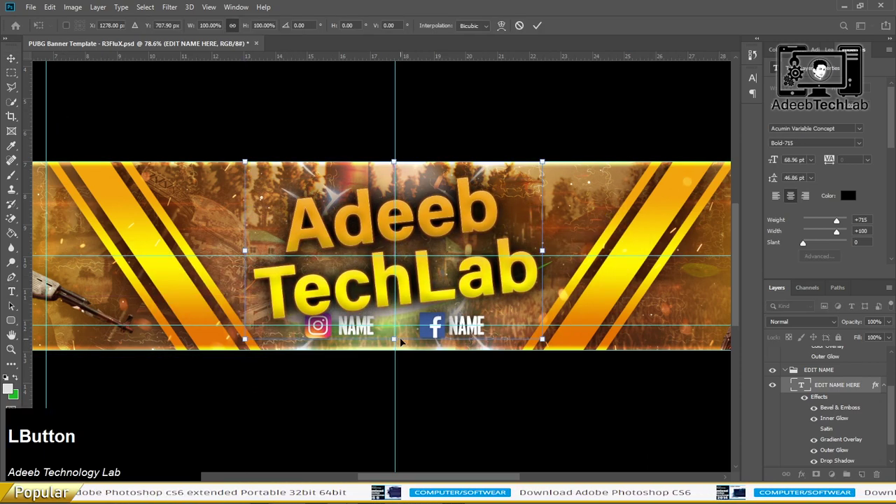
pyautogui.press('Return')
pyautogui.click(841, 227)
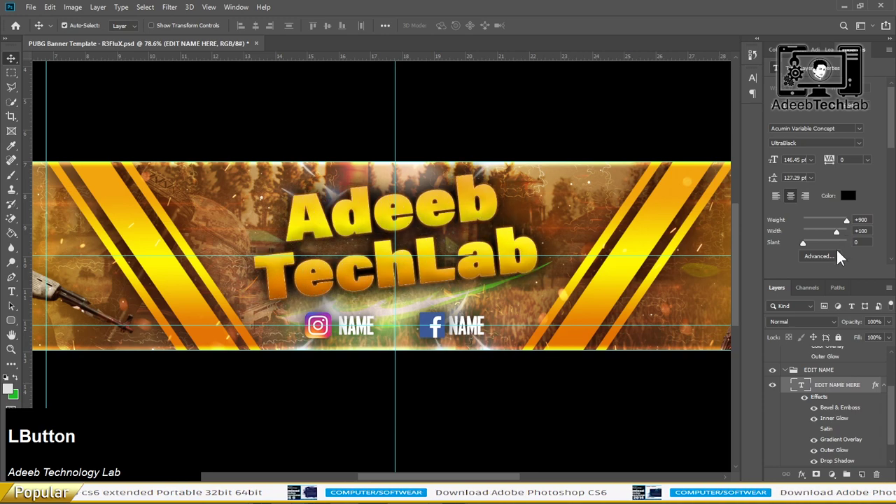
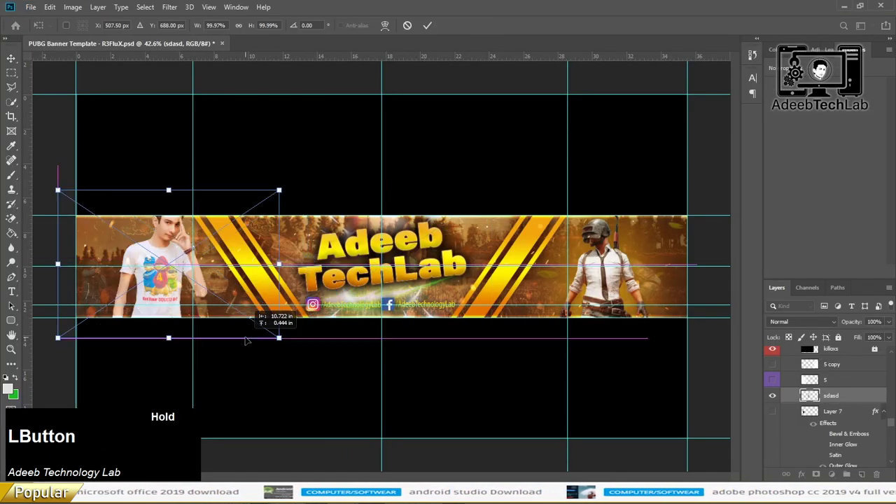
# Confirm the embedded person photo scaled and positioned on the banner's left side.
pyautogui.press('Return')
pyautogui.press('Down')
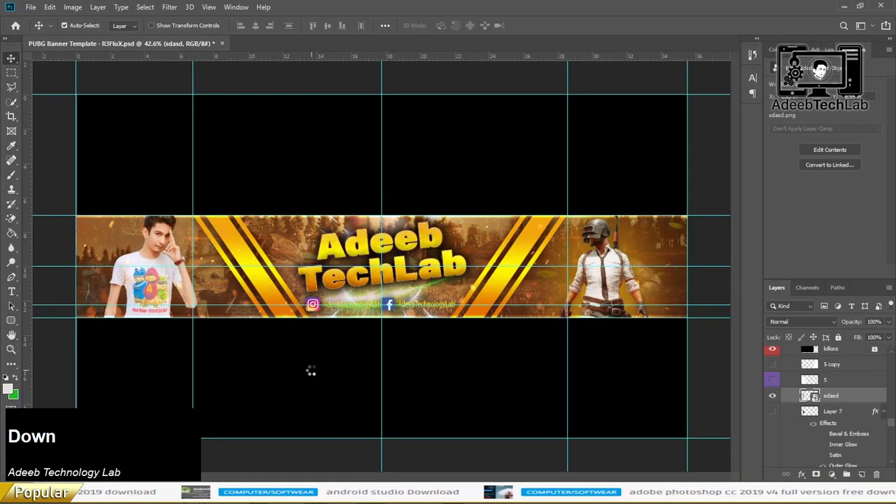
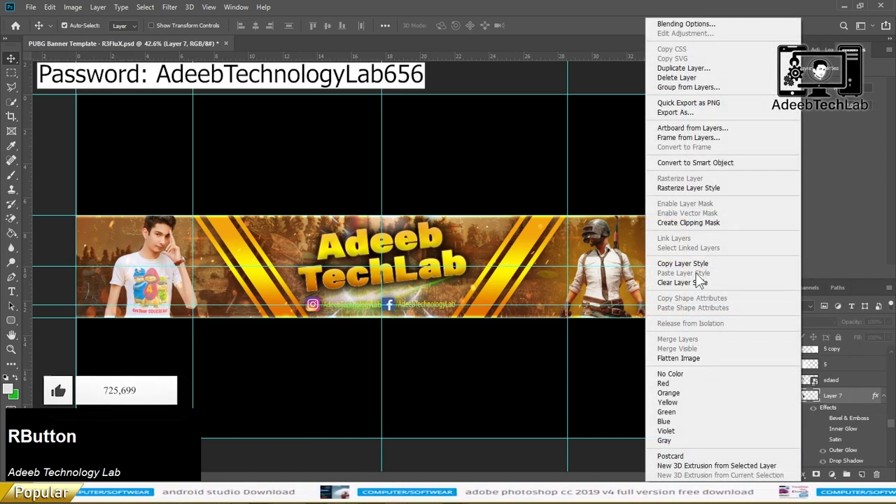
# Copy Layer 7's glow and drop-shadow style and paste it onto the photo layer.
pyautogui.click(701, 270)
pyautogui.rightClick(864, 383)
pyautogui.click(762, 301)
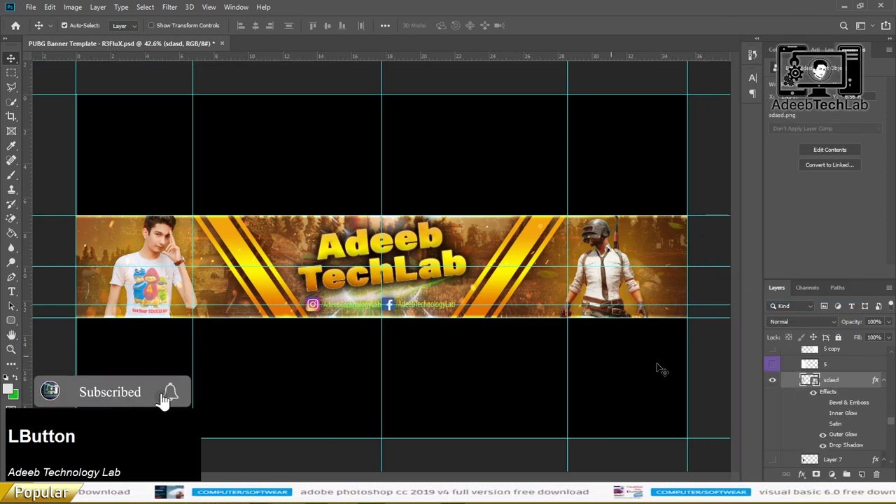
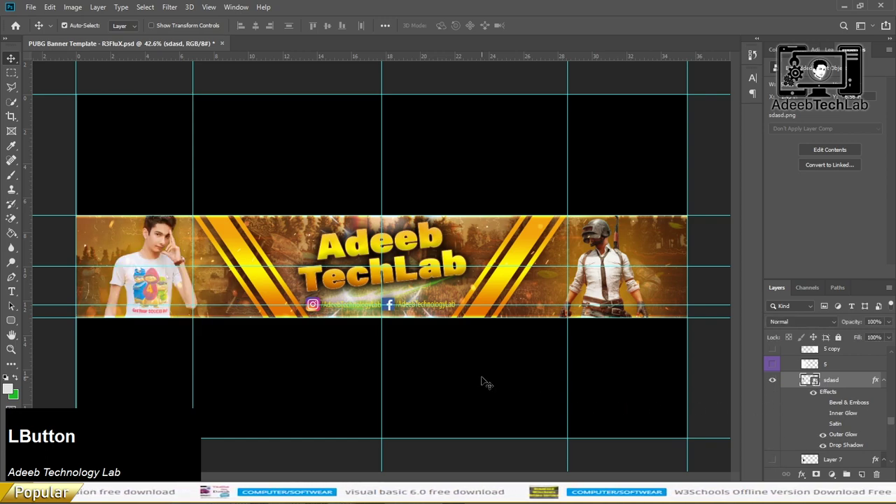
# Save the PSD with Ctrl+S and dismiss the background-save error on the first Save As.
pyautogui.press('ctrl+s')
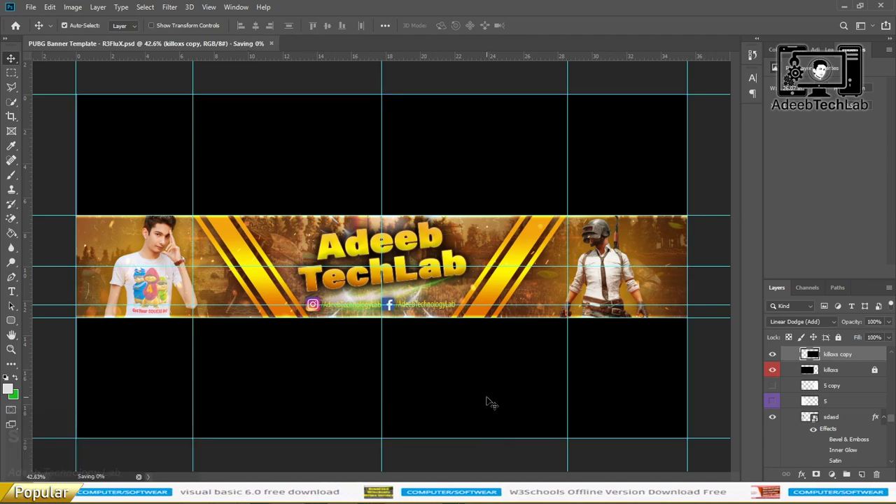
pyautogui.press('ctrl+shift+s')
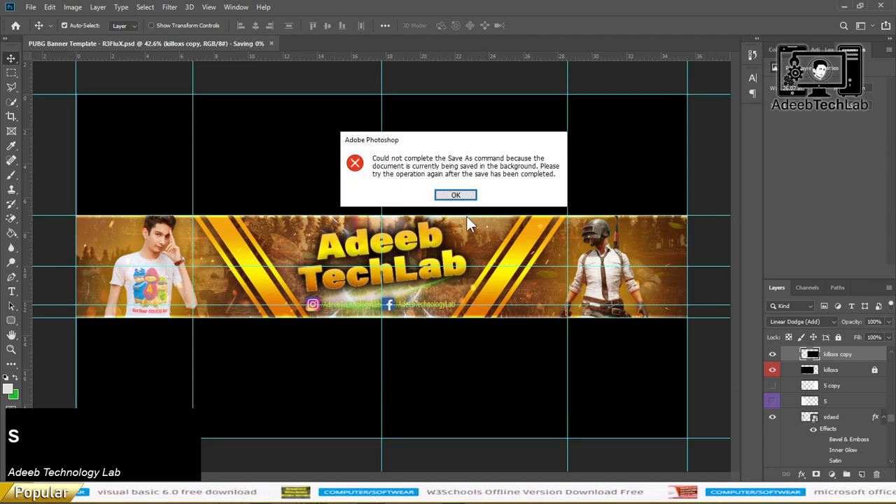
pyautogui.click(469, 198)
# Save a JPEG copy into the template folder and close the banner document.
pyautogui.press('ctrl+shift+s')
pyautogui.click(152, 234)
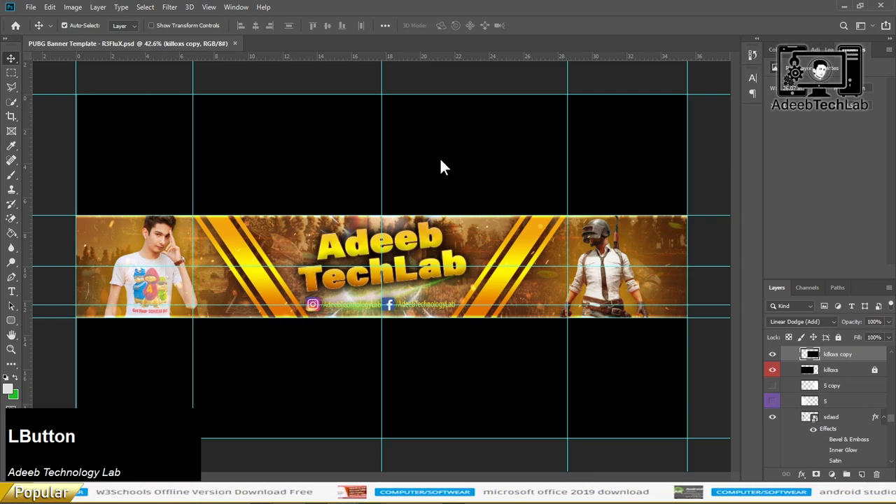
pyautogui.click(522, 121)
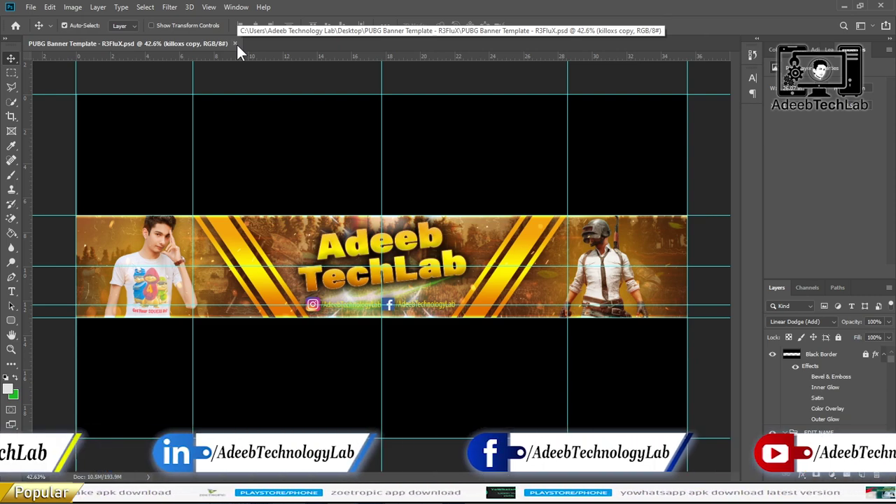
pyautogui.click(242, 53)
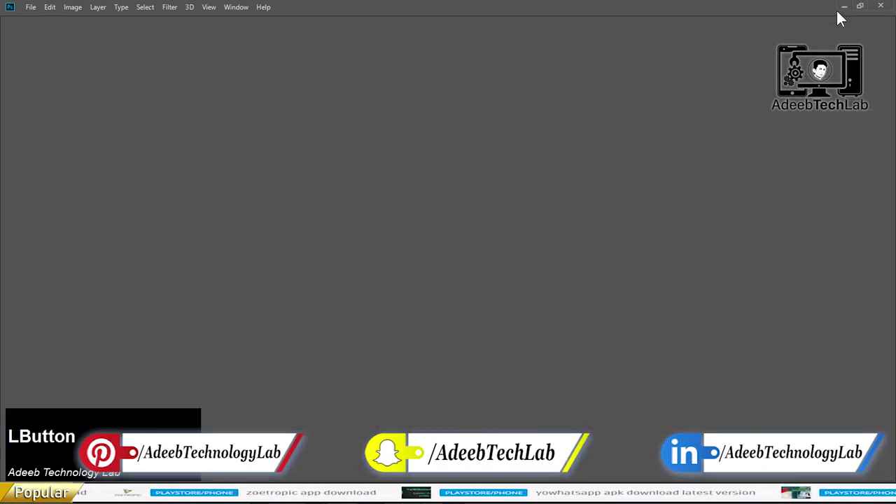